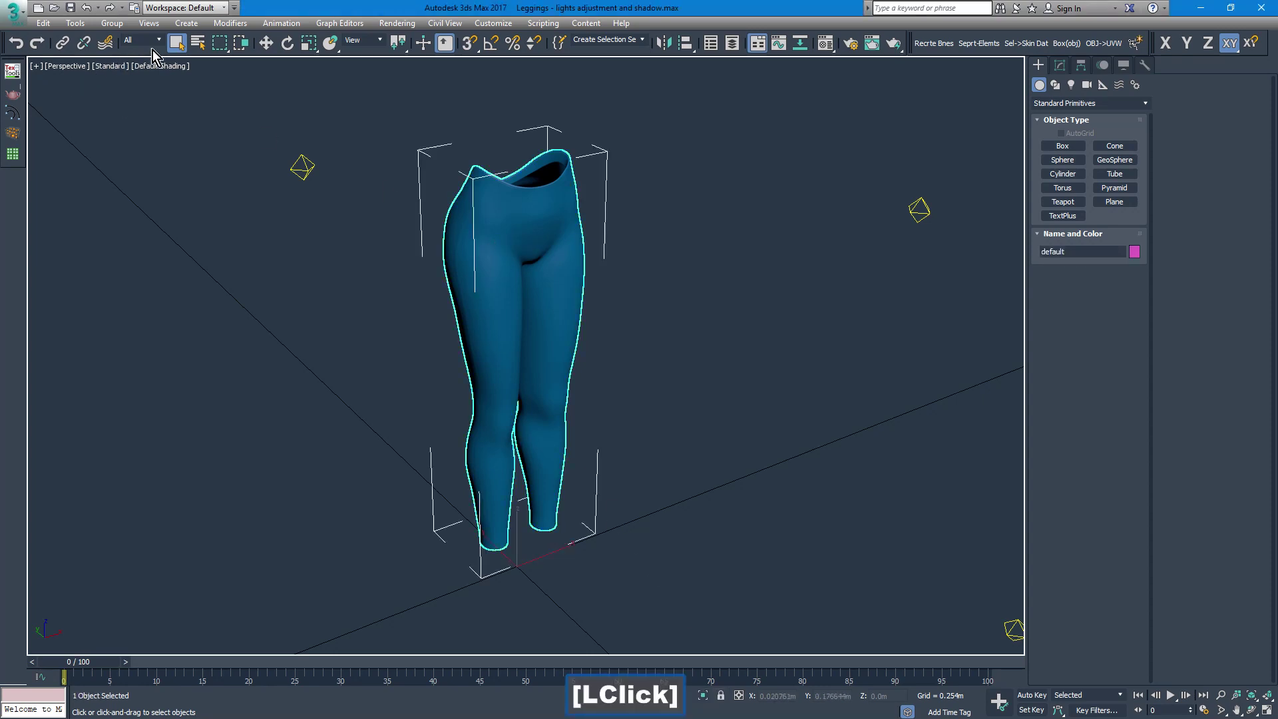
Step: From the Rendering menu, bring up Render To Texture for the leggings with Render to Files Only ticked
left_click(221, 33)
left_click(395, 26)
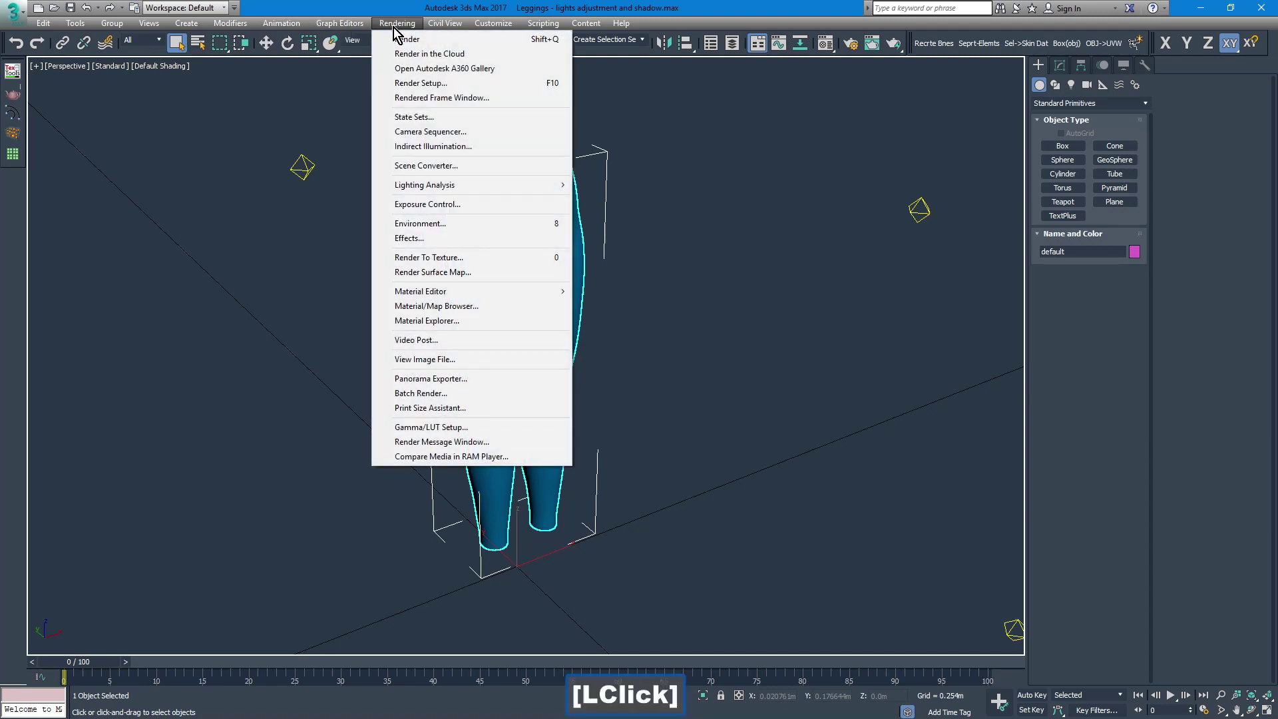
left_click(420, 262)
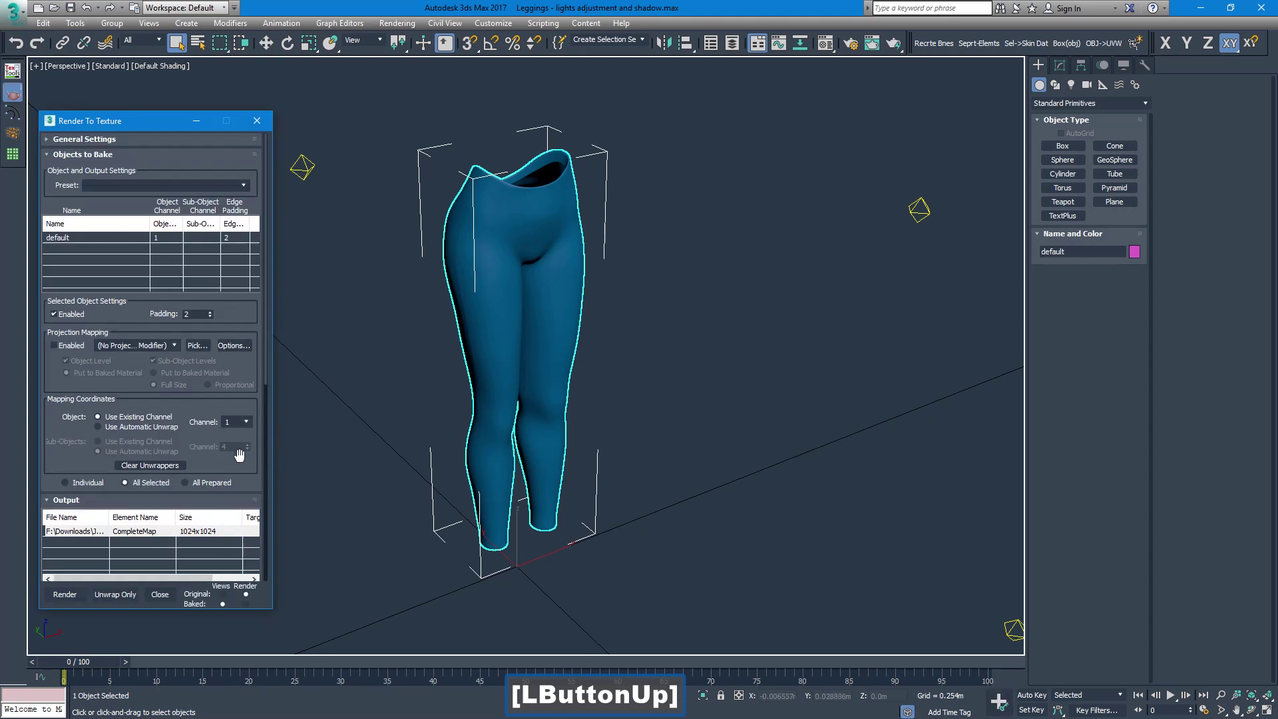
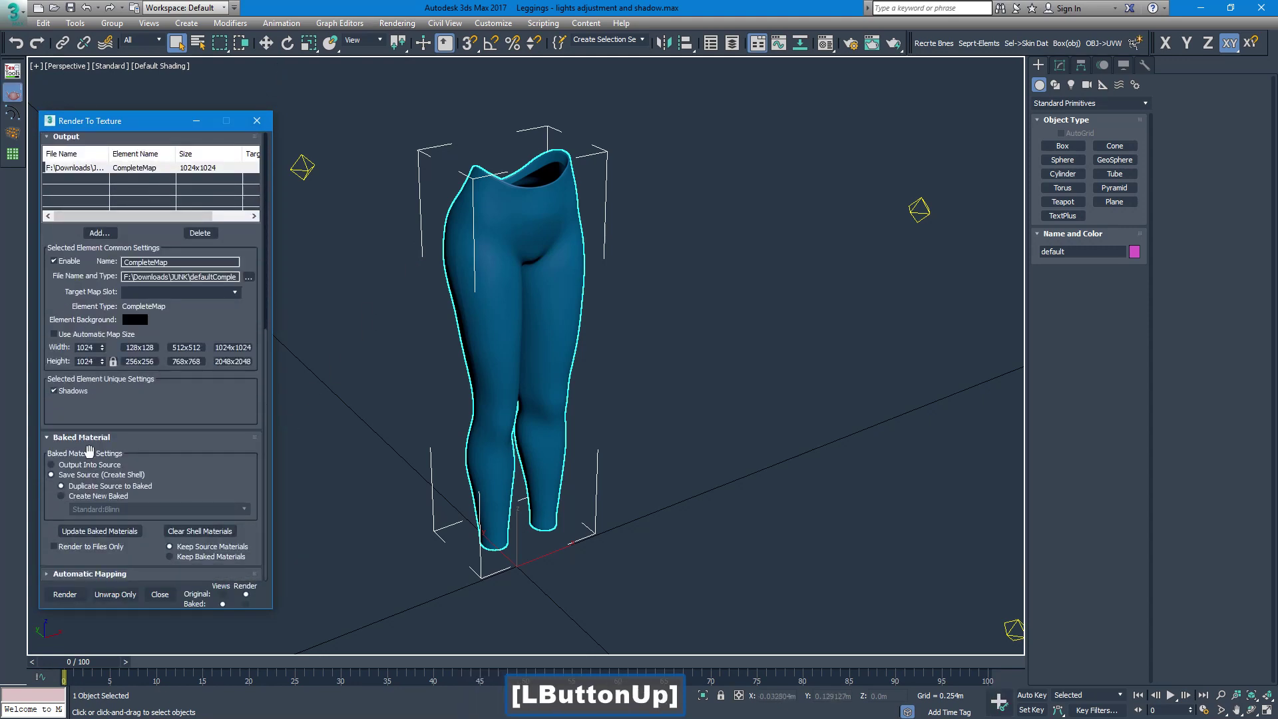
left_click(58, 548)
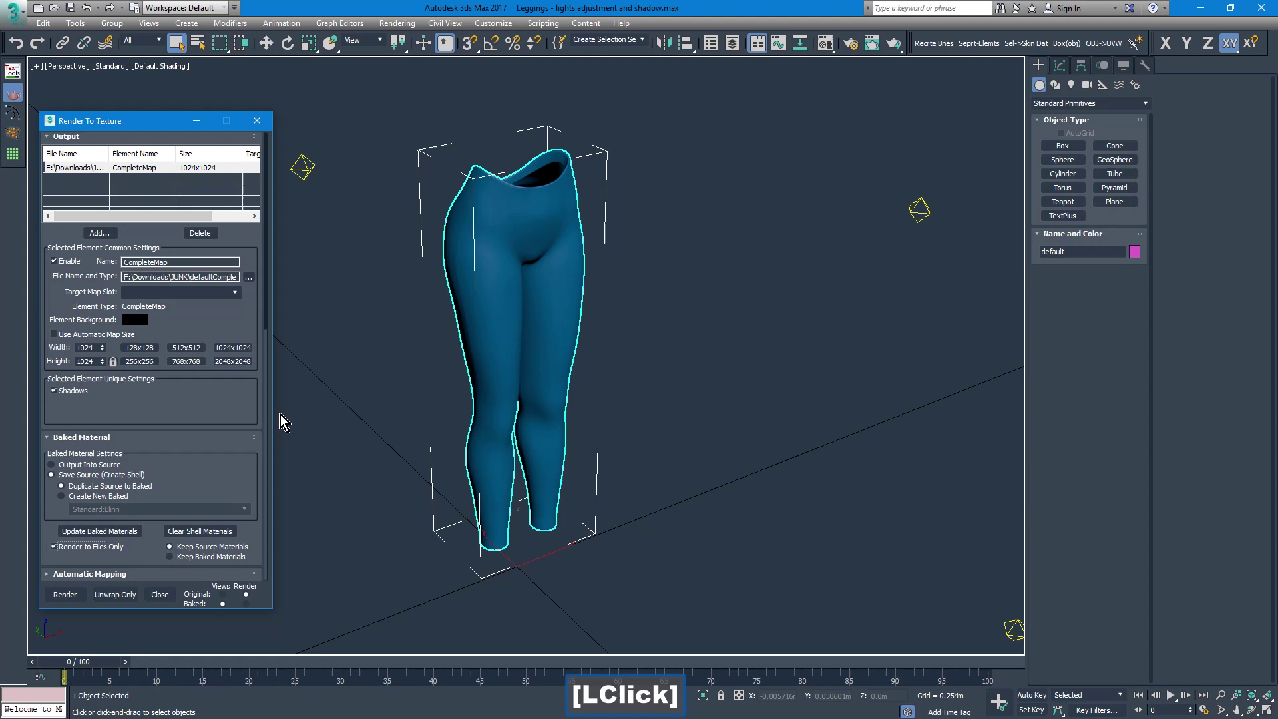
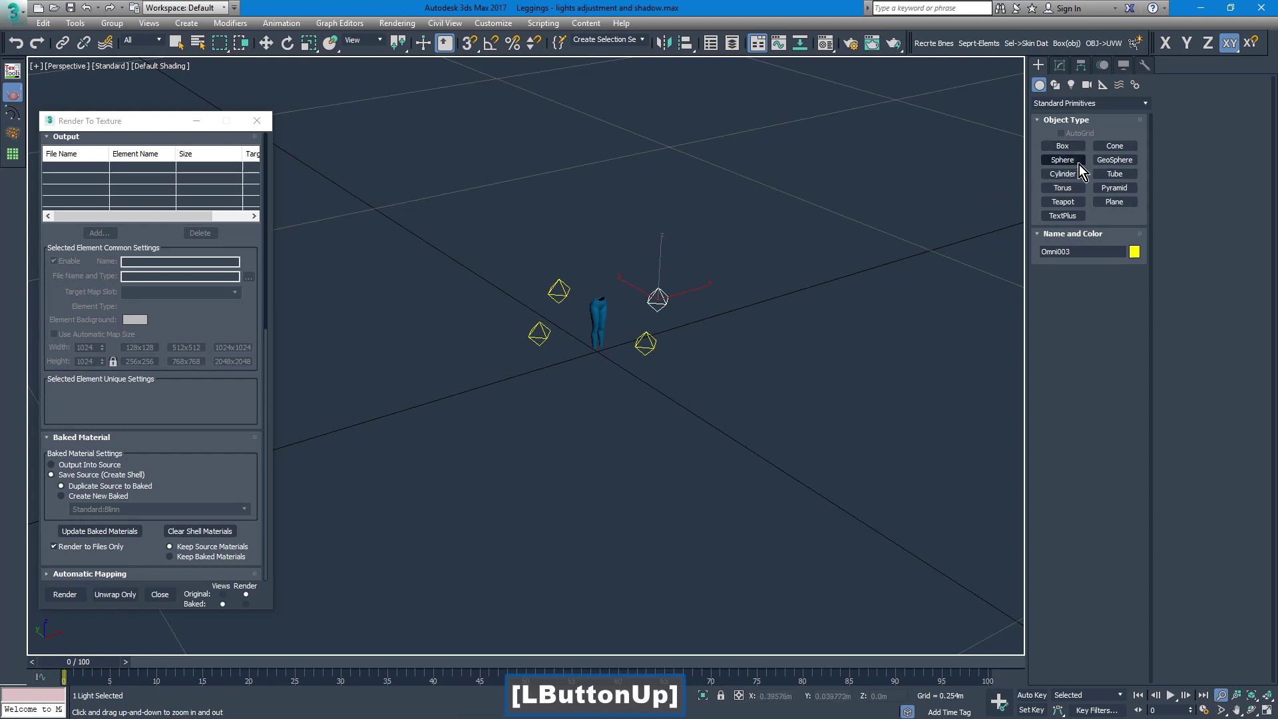
Step: Create a new text shape, Text001 reading MAX Text, in the Perspective viewport
left_click(1061, 90)
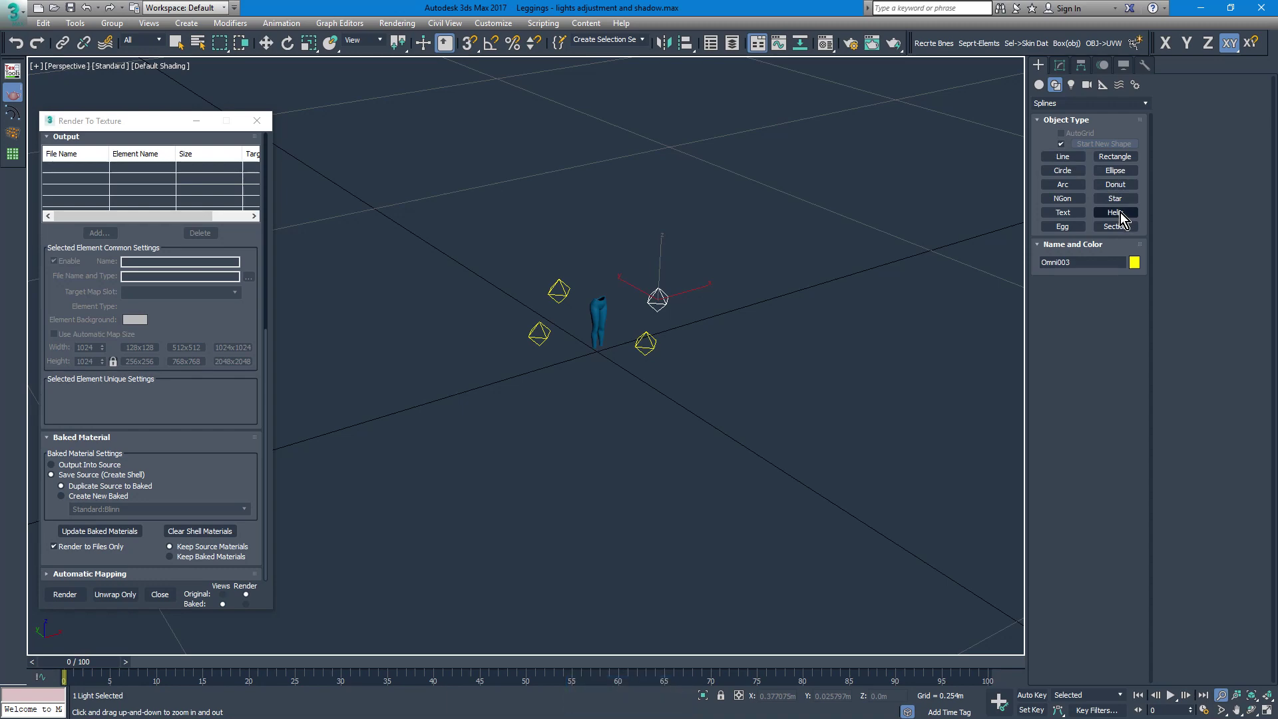
left_click(1062, 218)
left_click(648, 414)
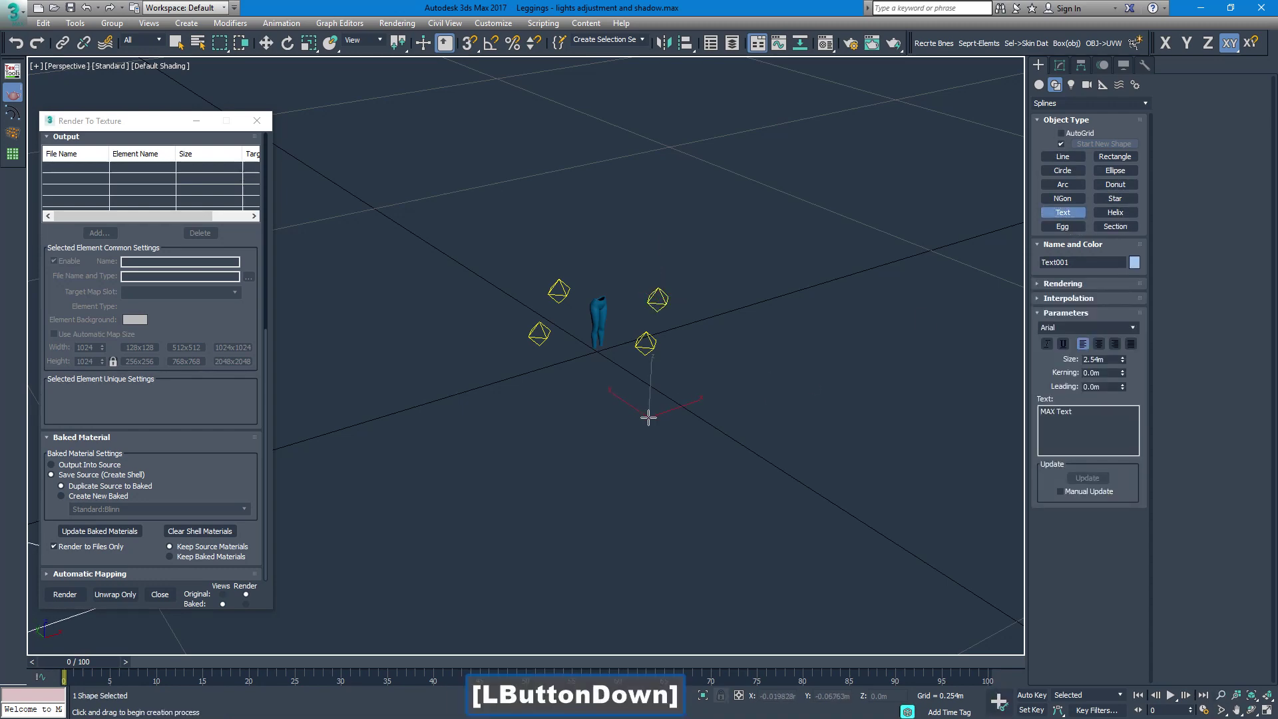
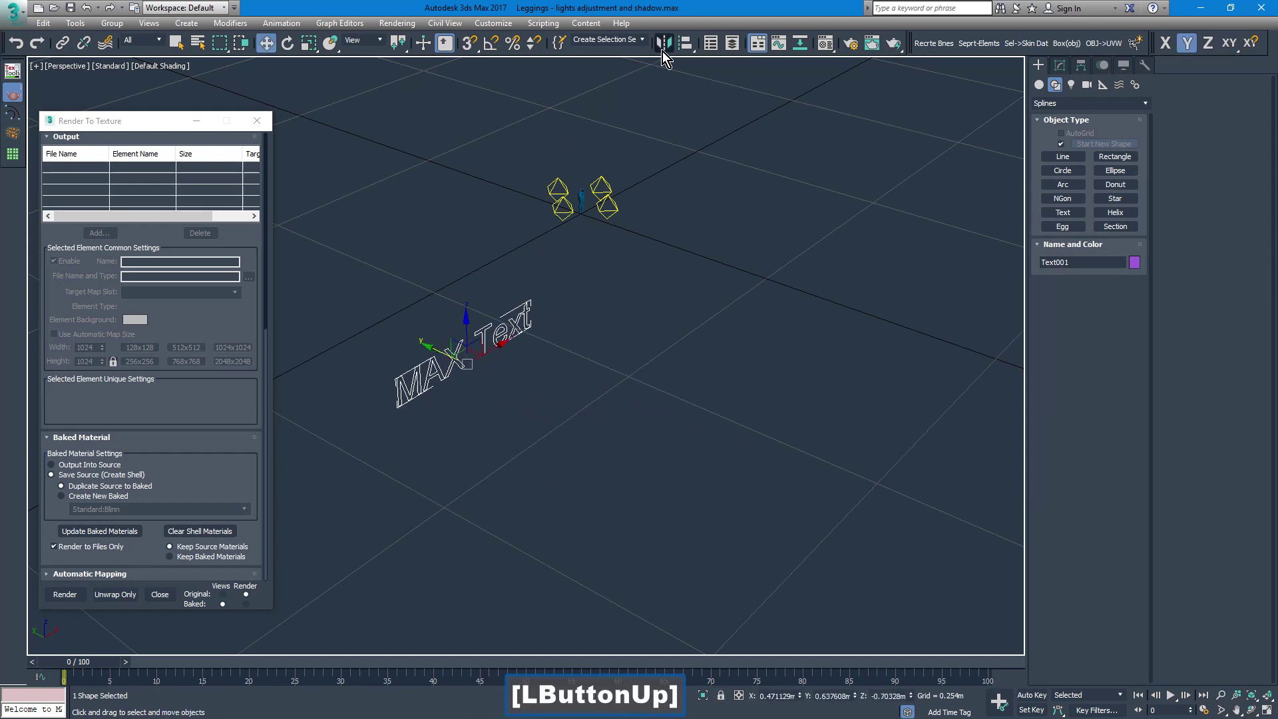
Step: Align the text by pivot point onto the leggings among the lights
left_click(681, 46)
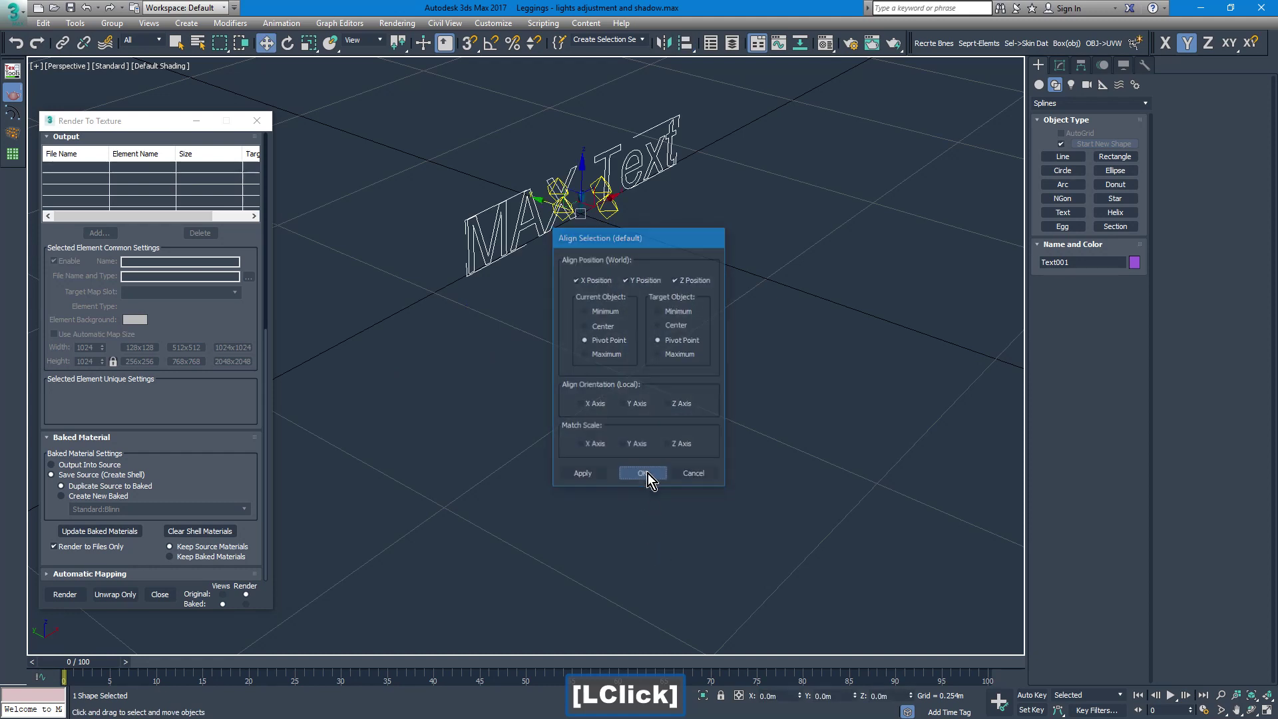
key("z")
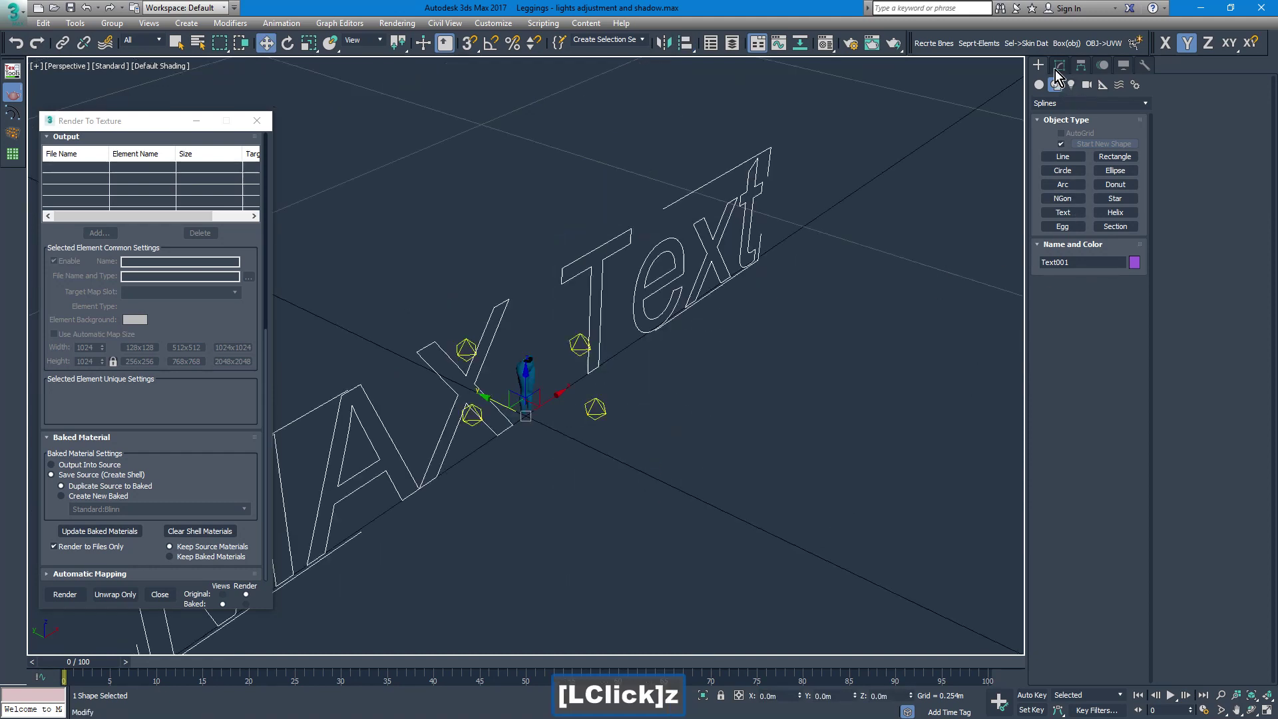
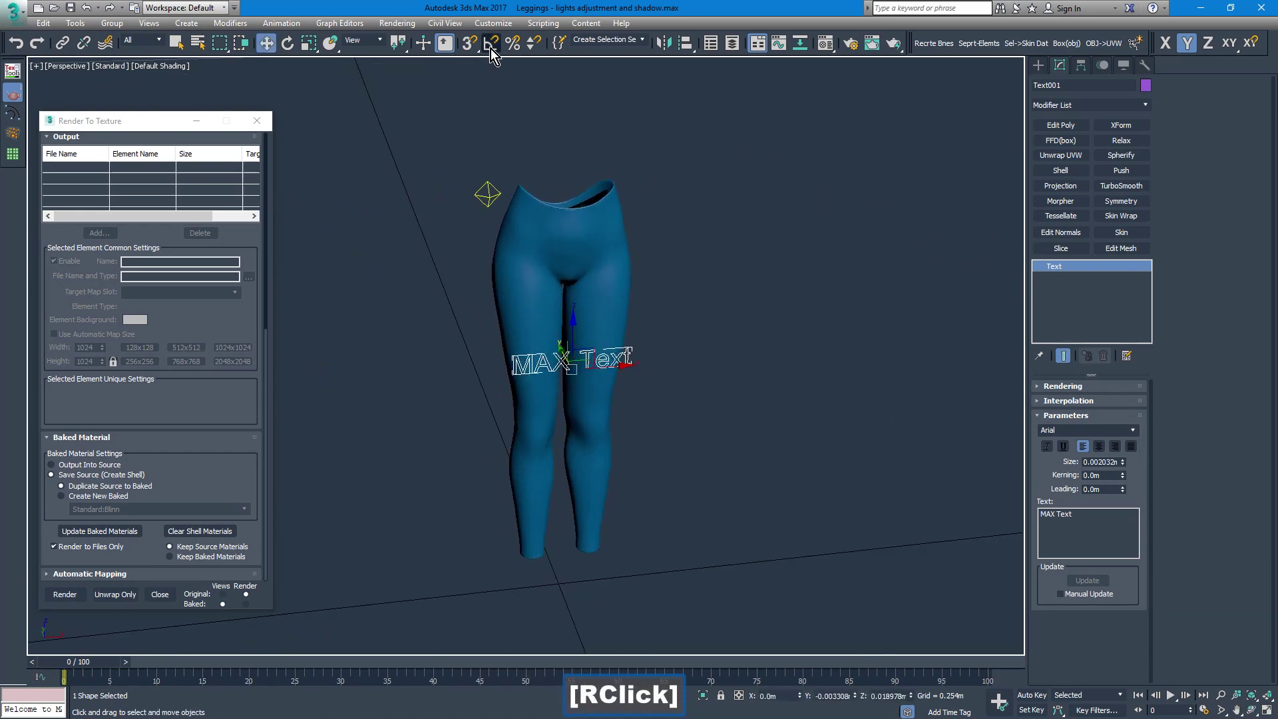
Step: Rotate the Kewl-Logo text with Angle Snap and move it upright along the leggings' thigh
left_click(488, 49)
key("e")
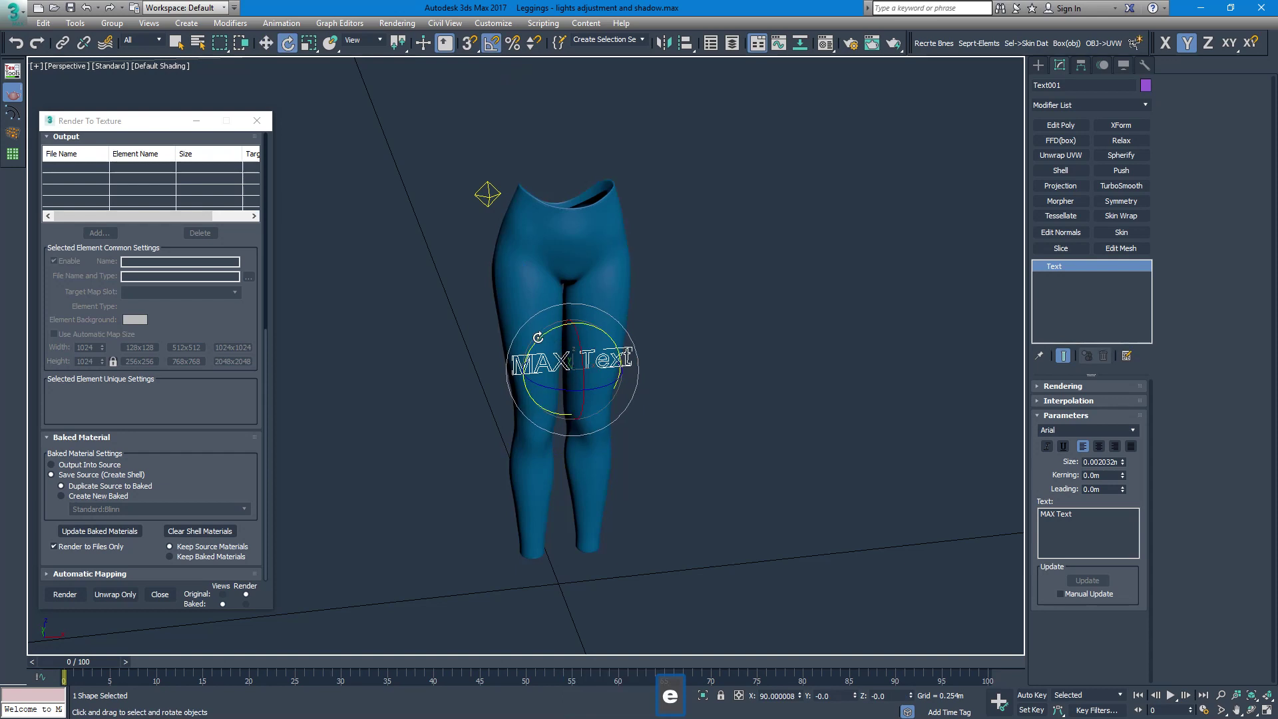
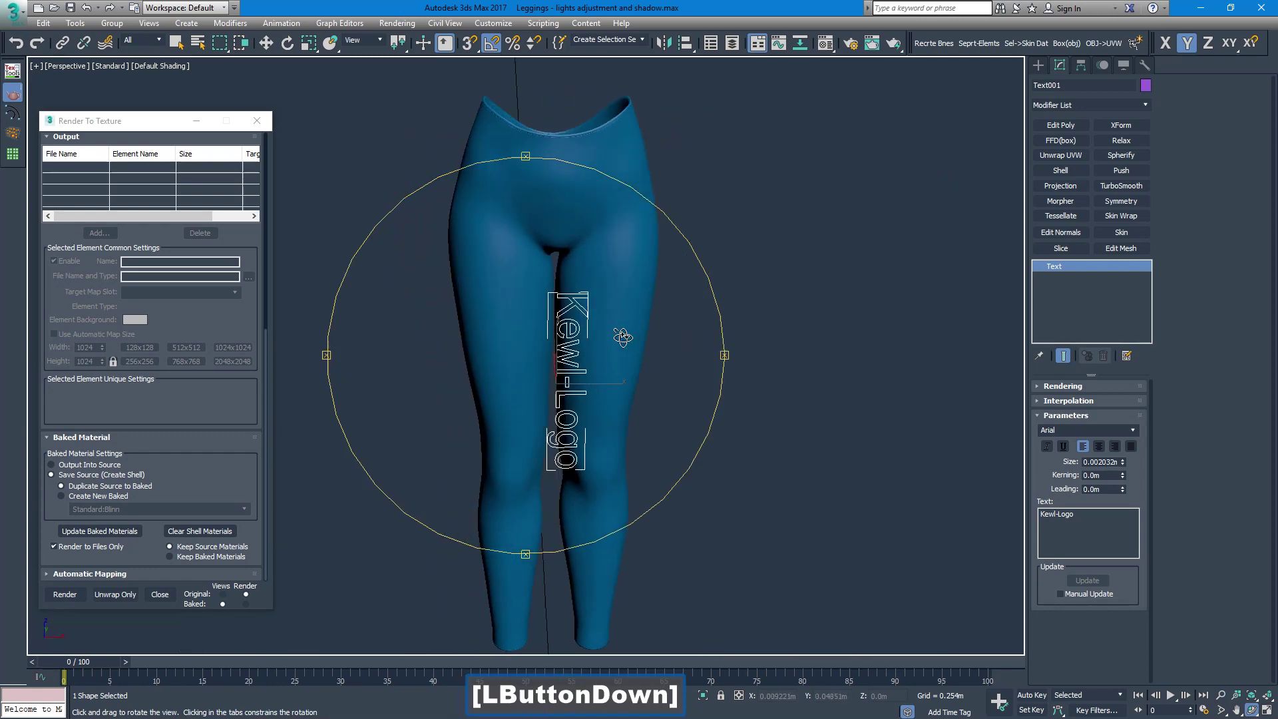
right_click(621, 335)
key("w")
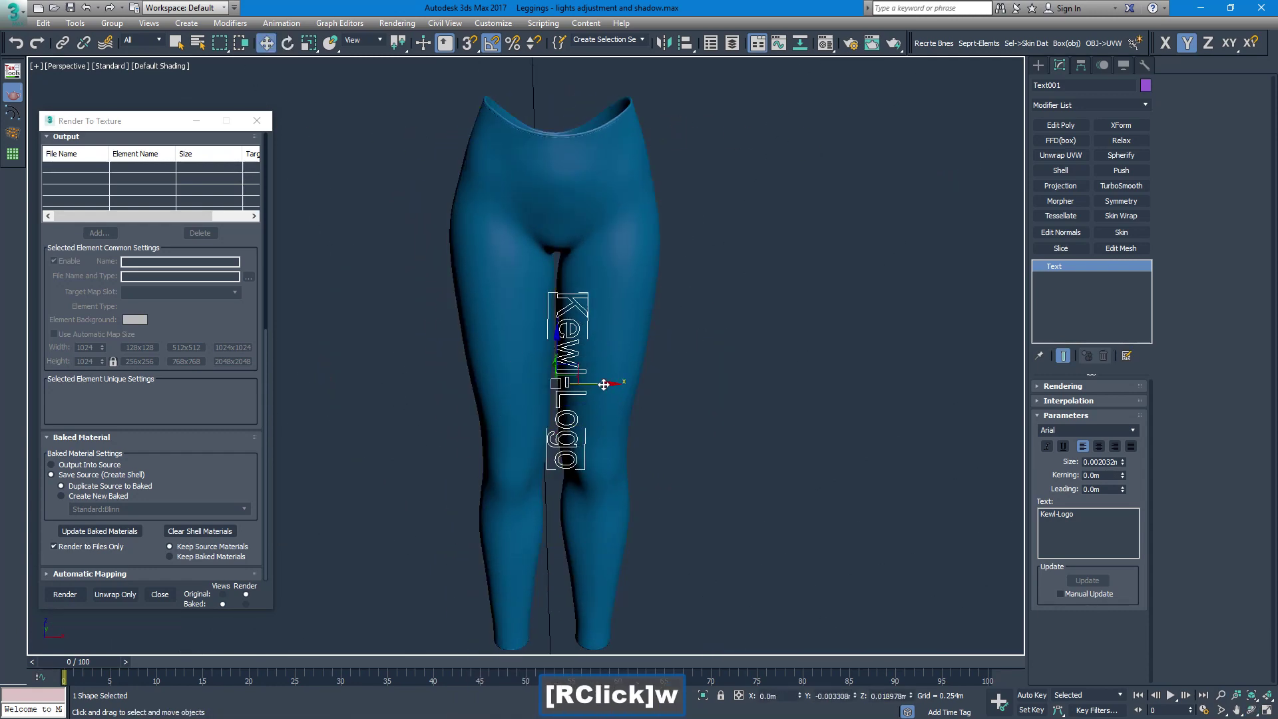
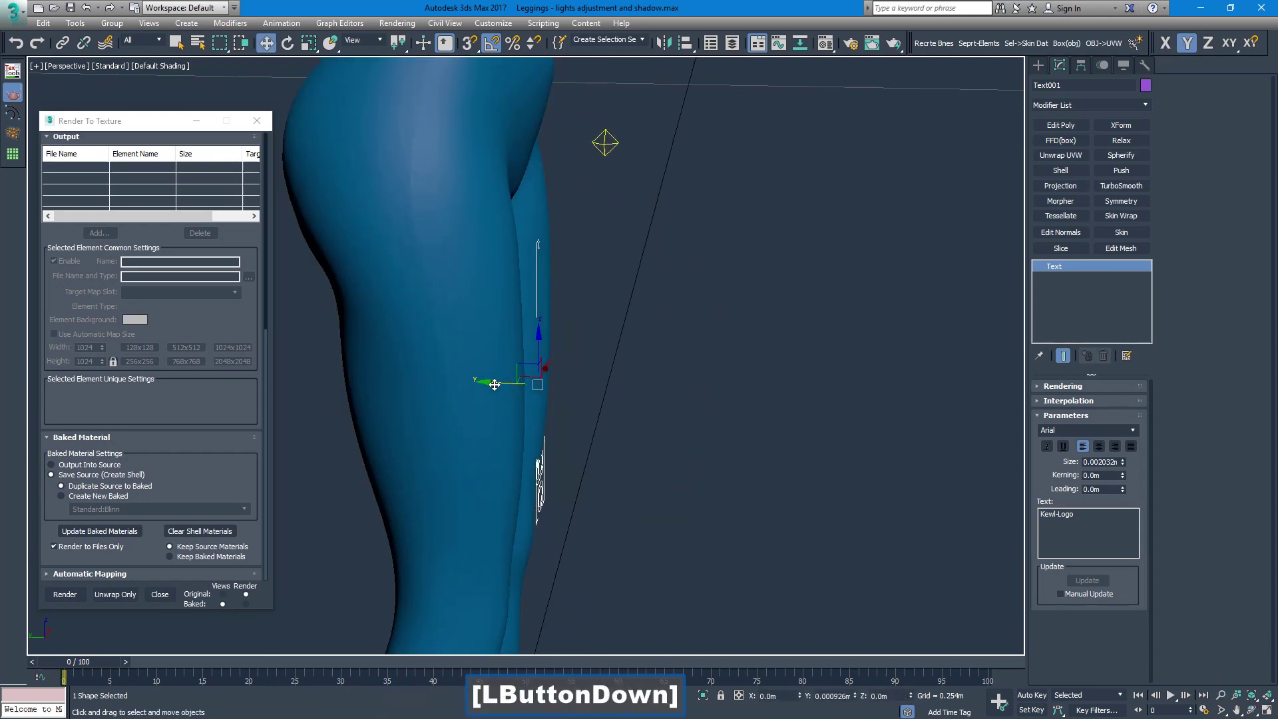
key("ctrl+r")
left_click(514, 386)
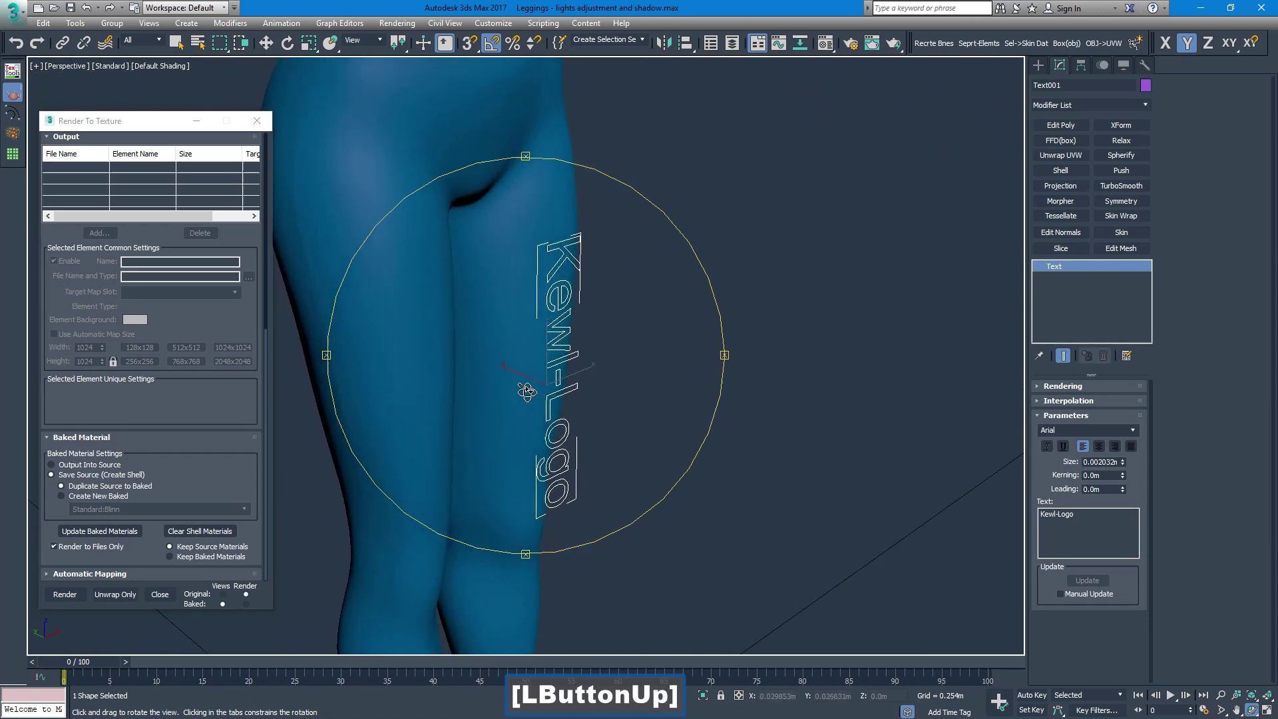
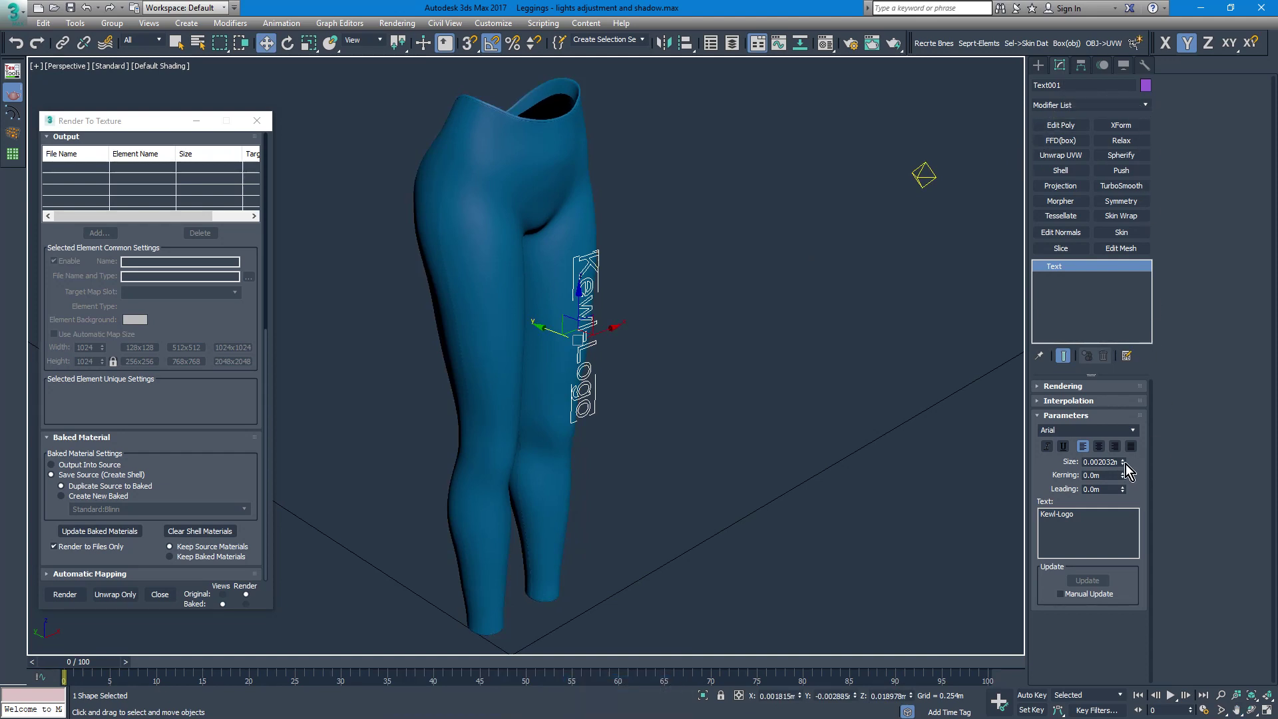
Step: Shrink the Kewl-Logo text slightly and add an Extrude modifier, viewing the thigh close up
left_click(1127, 464)
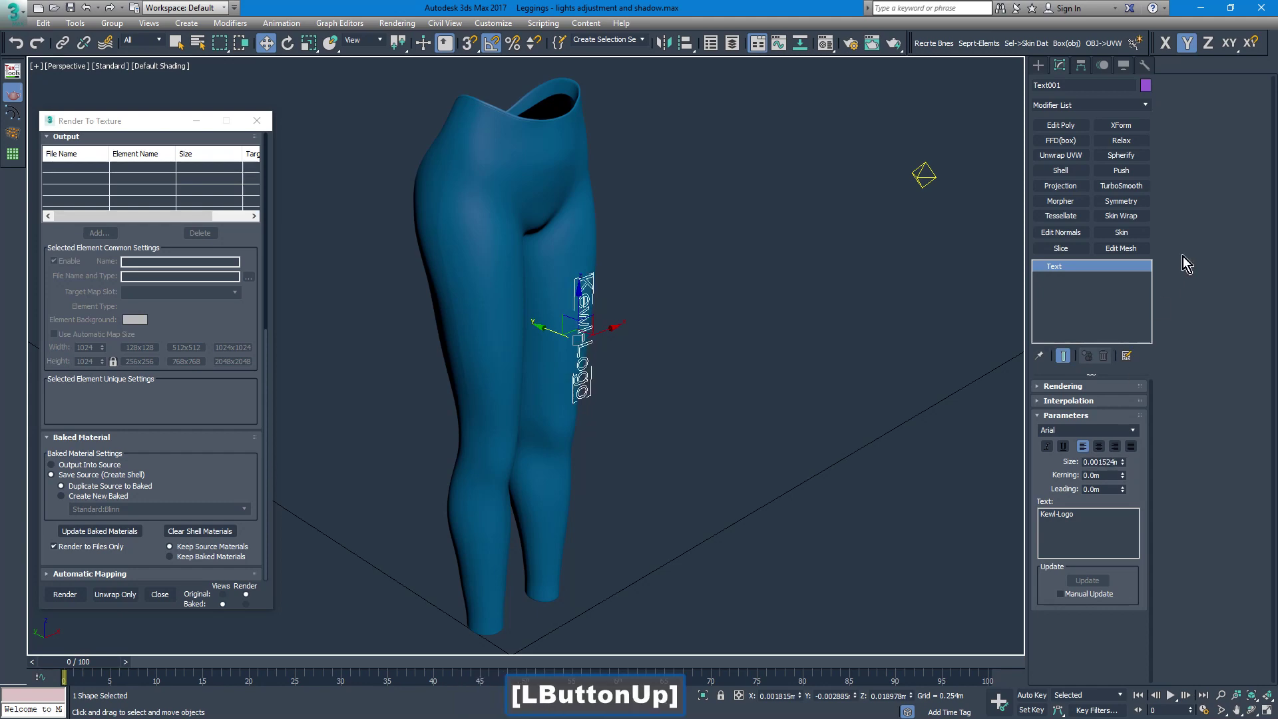
left_click(1139, 108)
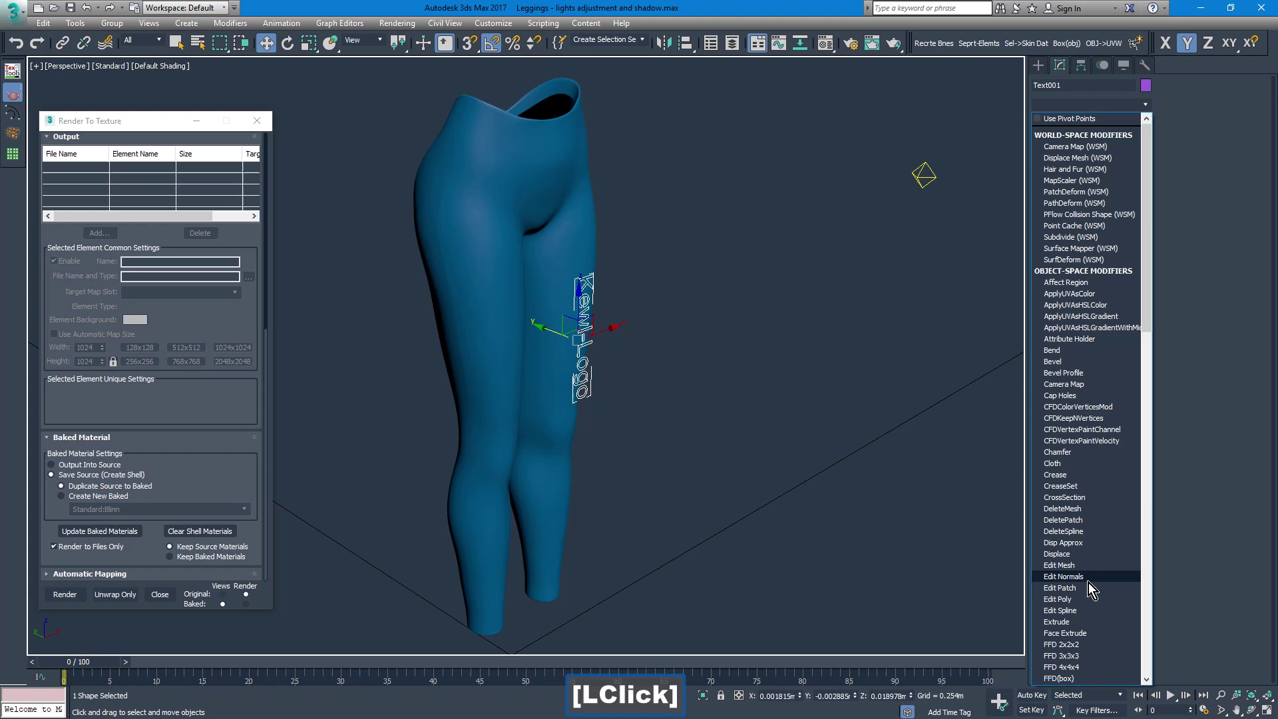
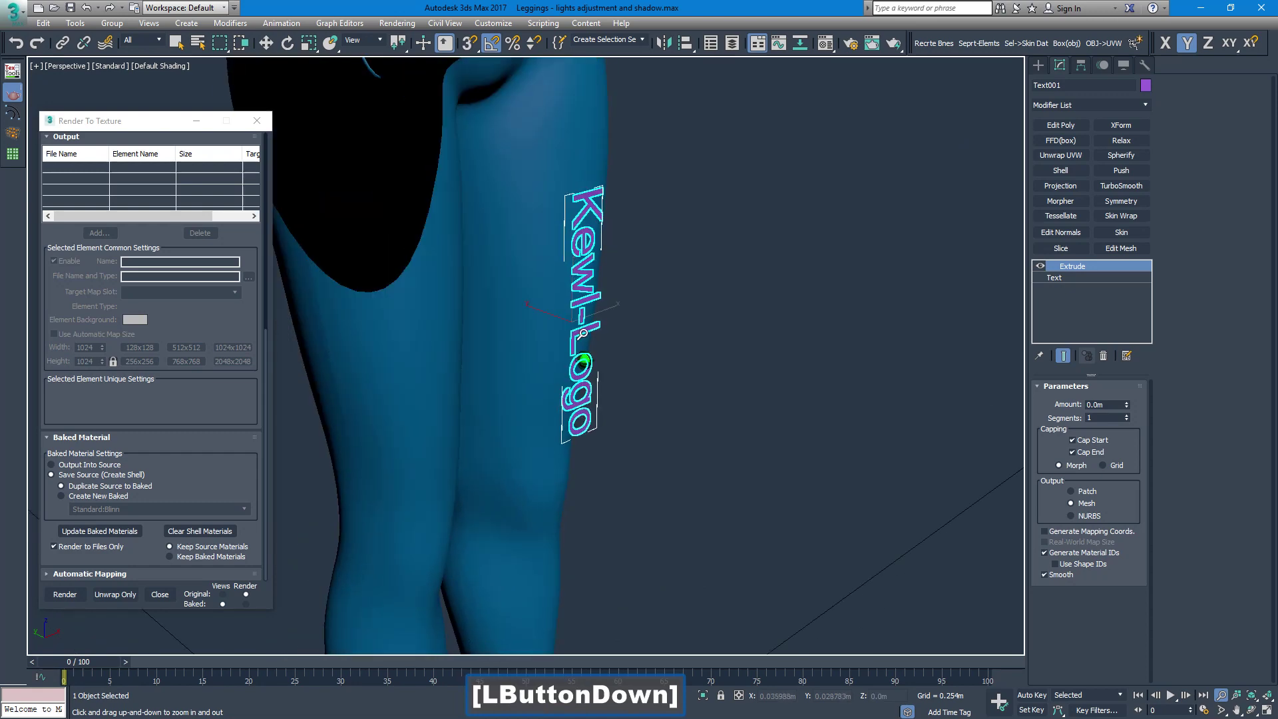
key("ctrl+p")
left_click(571, 309)
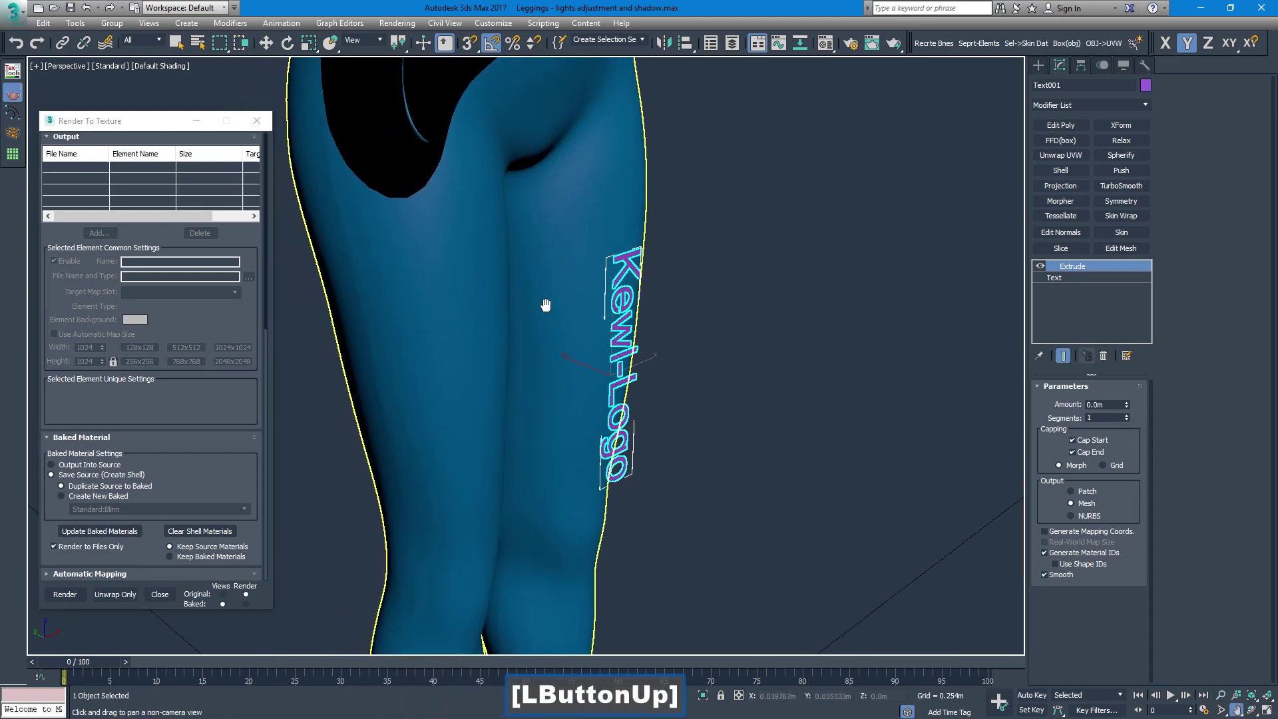
left_click(76, 65)
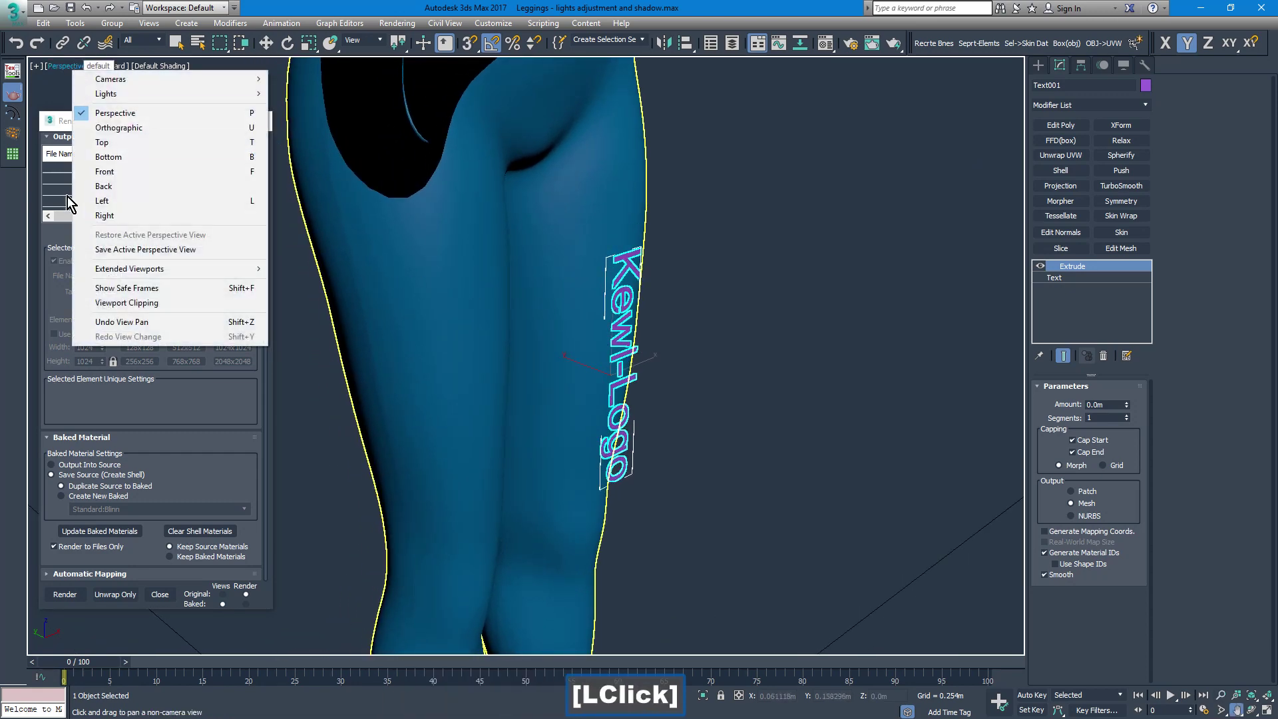
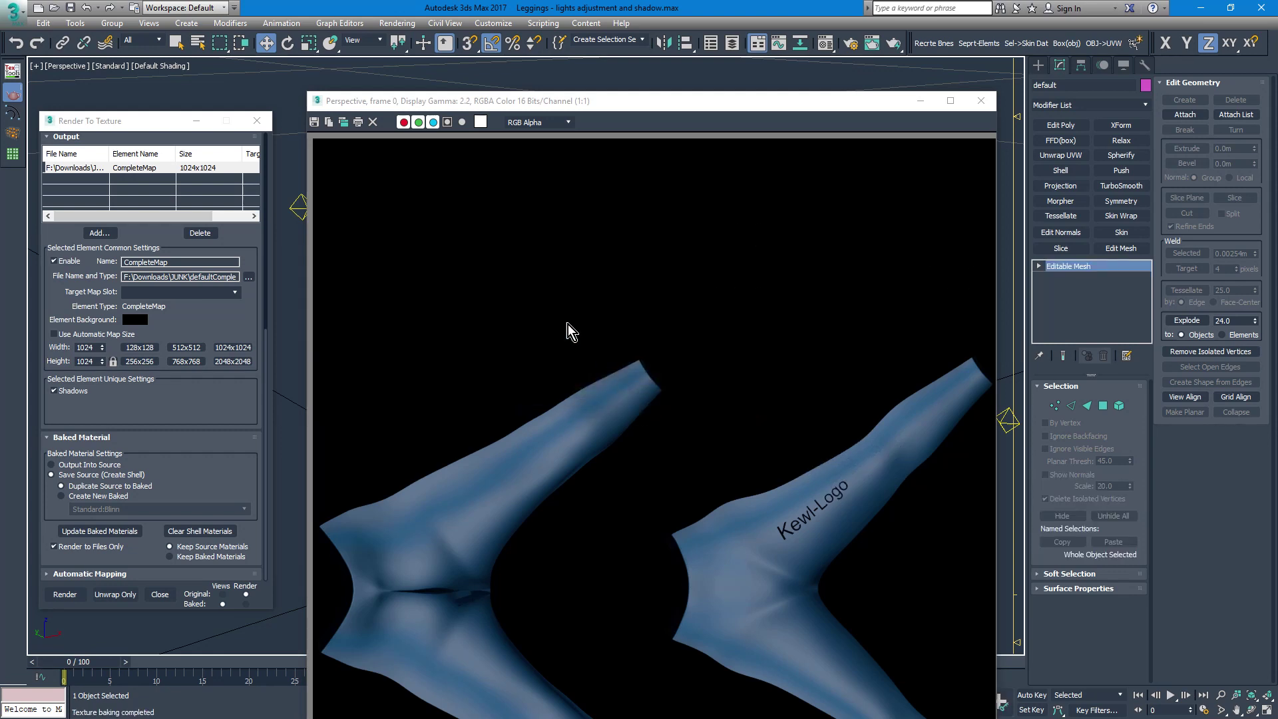
Step: Reposition the rendered frame window showing the baked leggings map with the Kewl-Logo lettering
left_click(569, 106)
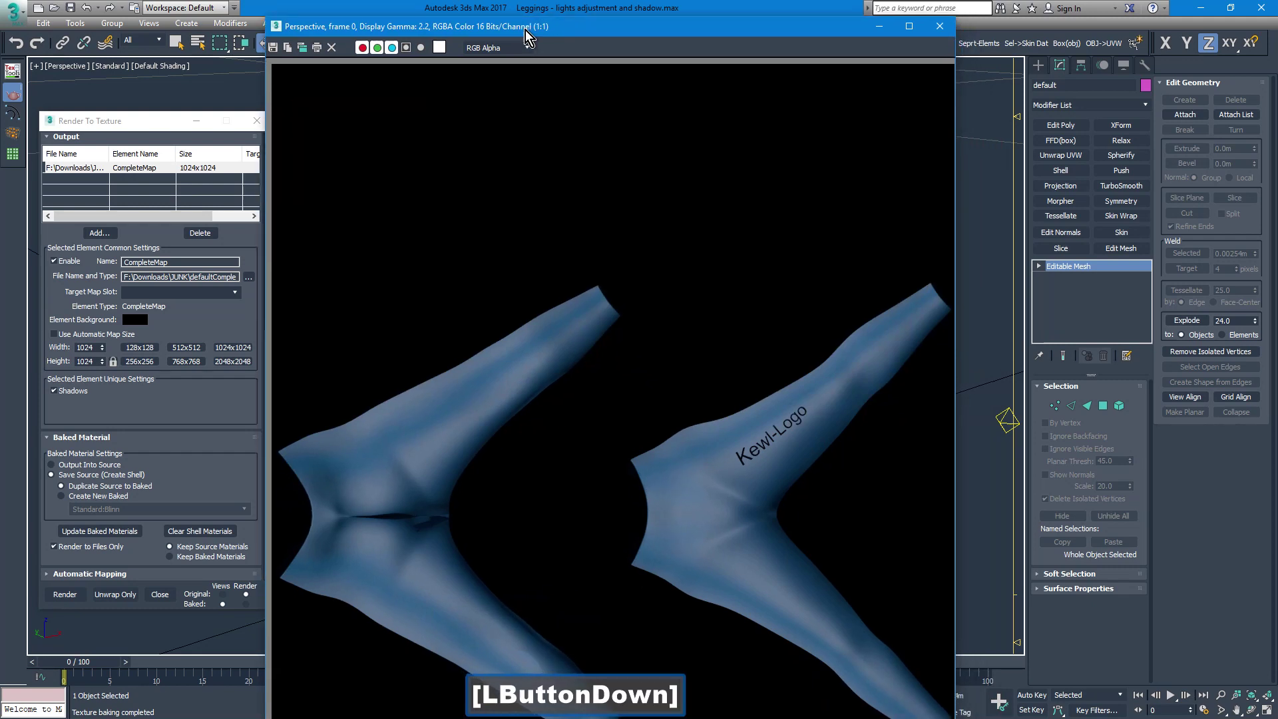